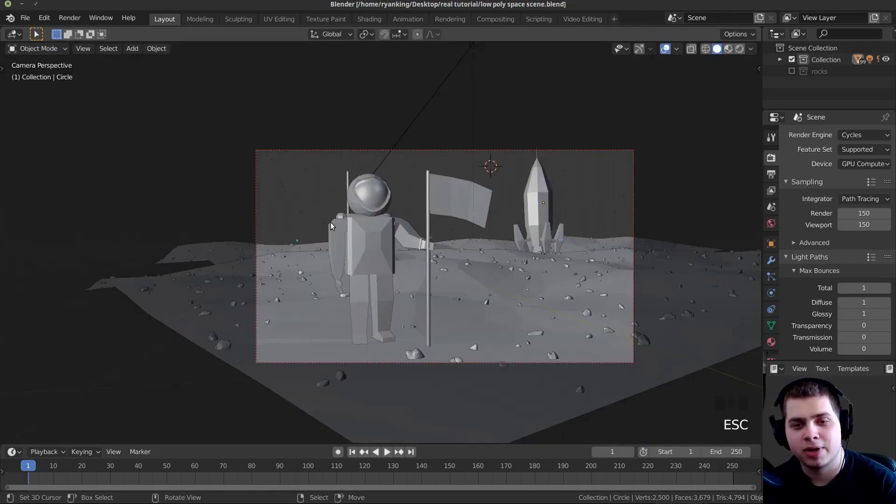
Step: Pan and zoom the viewport around the astronaut, flag and rocket scene
left_click_drag(431, 261, 393, 262)
scroll("up", 3)
left_click_drag(405, 261, 373, 262)
scroll("down", 3)
left_click_drag(386, 258, 379, 220)
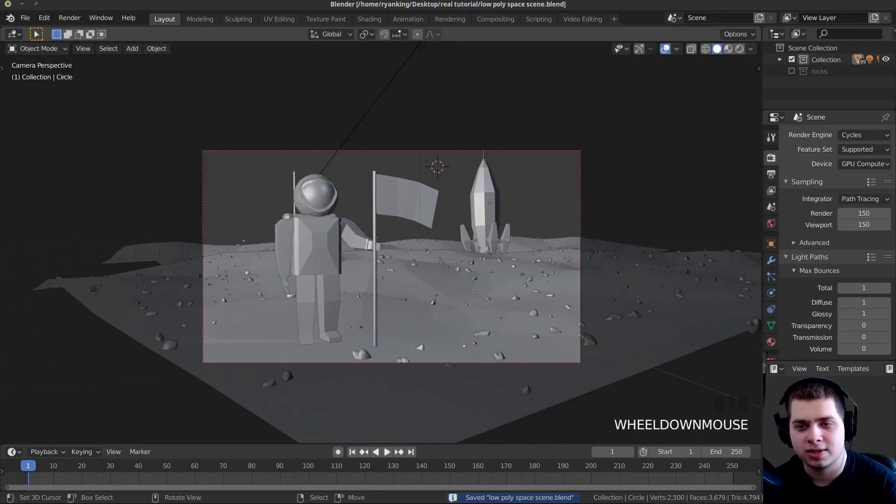
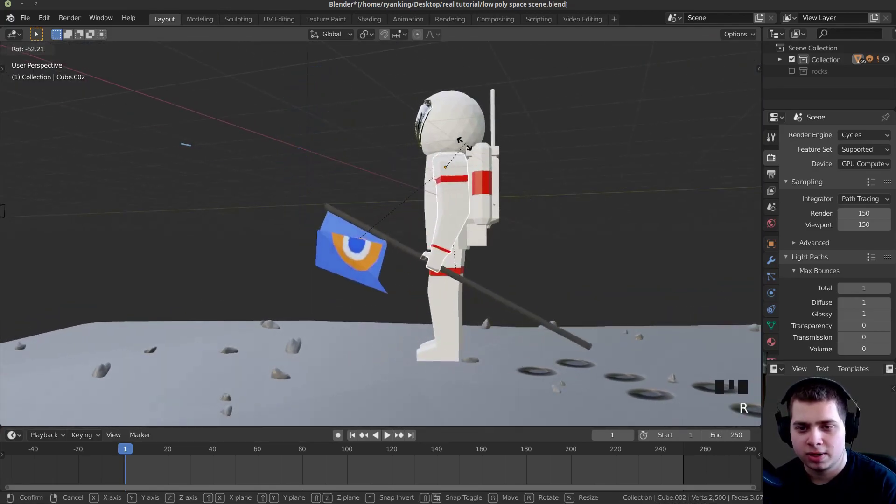
Step: Swing the flag-holding arm down to the astronaut's side and return to the camera view
left_click_drag(449, 174, 488, 174)
scroll("down", 3)
left_click_drag(447, 195, 345, 152)
right_click(345, 151)
left_click_drag(372, 187, 410, 205)
scroll("up", 3)
middle_click(407, 204)
key("KP_0")
Step: Refine the flag arm's rotation so the flag hangs low and slanted from the hand
key("r")
key("r")
key("r")
key("r")
left_click_drag(127, 367, 259, 259)
right_click(258, 259)
left_click_drag(306, 270, 388, 261)
scroll("up", 3)
left_click_drag(395, 261, 449, 272)
Step: Rotate the other arm down by the astronaut's side and check it through the camera
key("r")
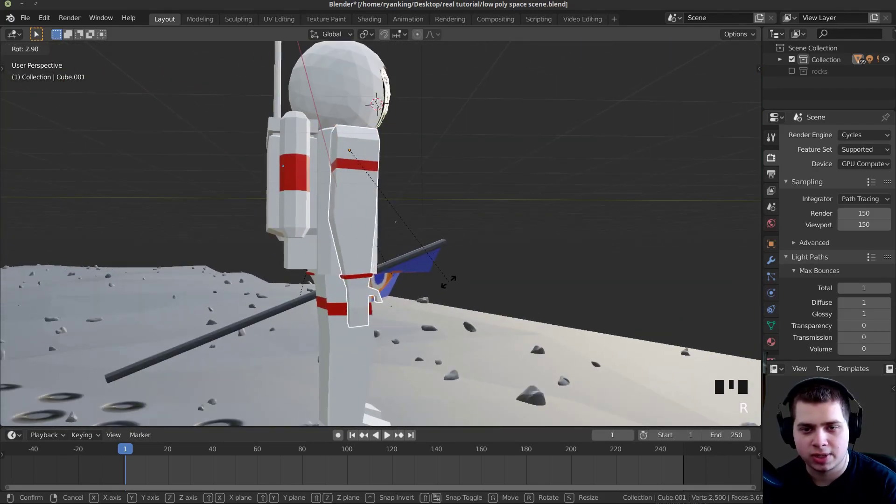
middle_click(437, 290)
key("r")
key("KP_0")
middle_click(384, 290)
left_click_drag(497, 186, 415, 265)
scroll("down", 3)
left_click_drag(406, 293, 424, 325)
scroll("down", 3)
scroll("down", 3)
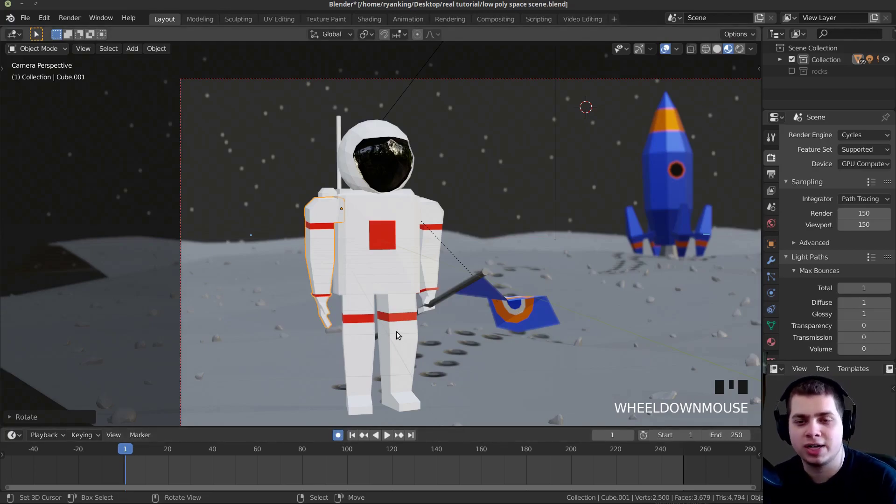
Step: With Auto Keying on, key the flag arm's starting pose at frame 1
scroll("down", 3)
left_click_drag(426, 317, 485, 294)
scroll("up", 3)
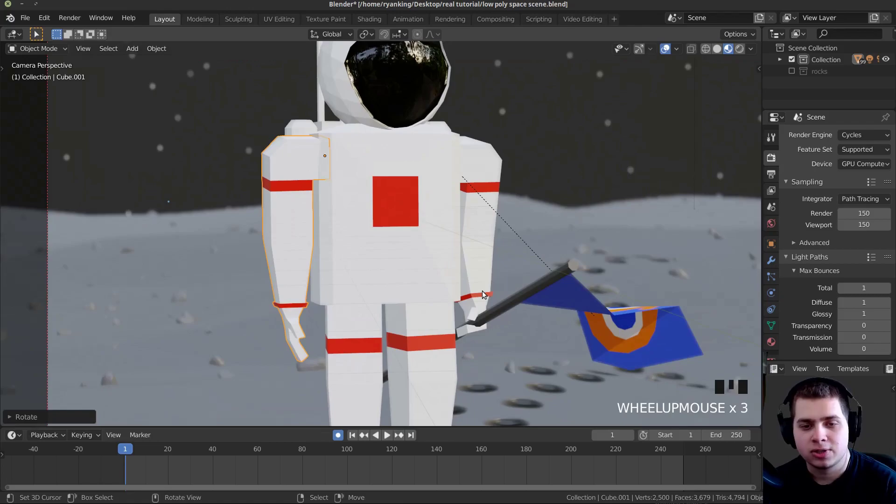
key("r")
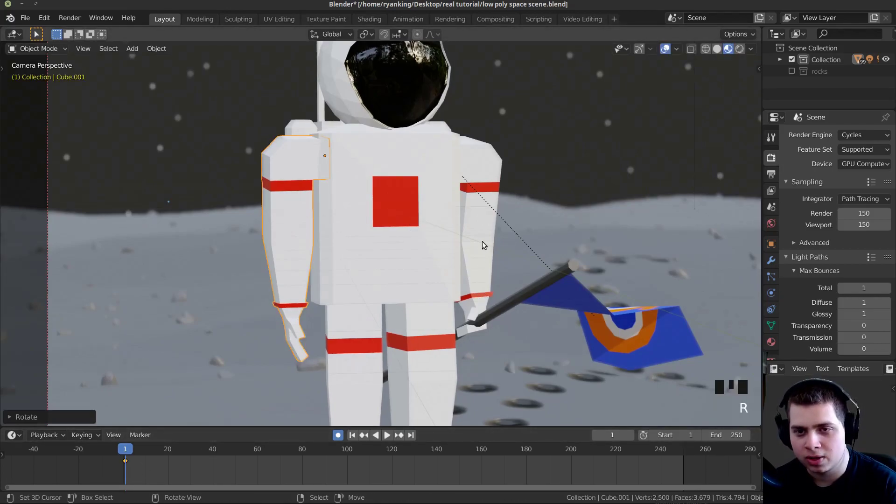
right_click(483, 244)
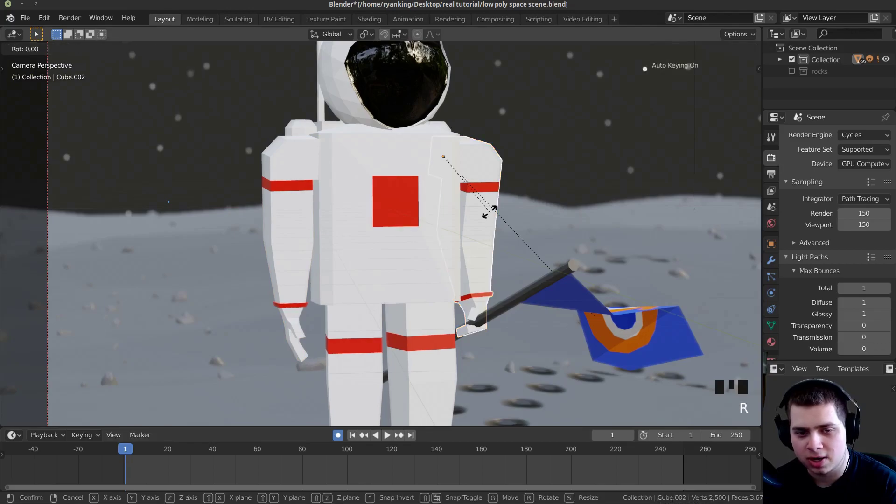
key("r")
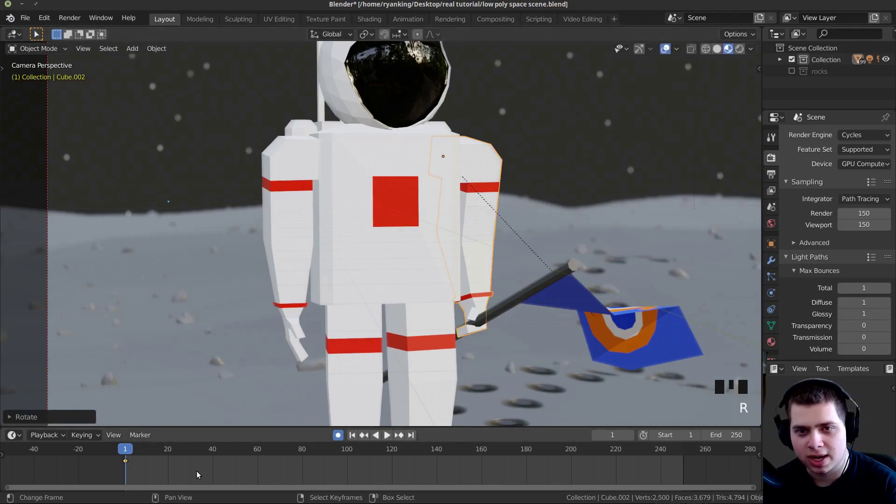
left_click_drag(406, 236, 368, 181)
right_click(369, 182)
key("r")
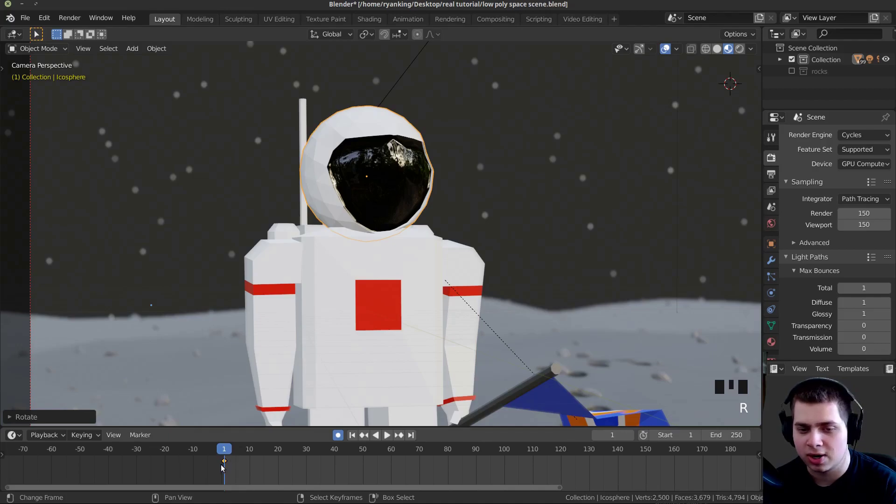
Step: Move to frame 10 and key the flag arm's pose there as well
scroll("down", 3)
left_click_drag(390, 302, 180, 479)
left_click_drag(180, 479, 216, 466)
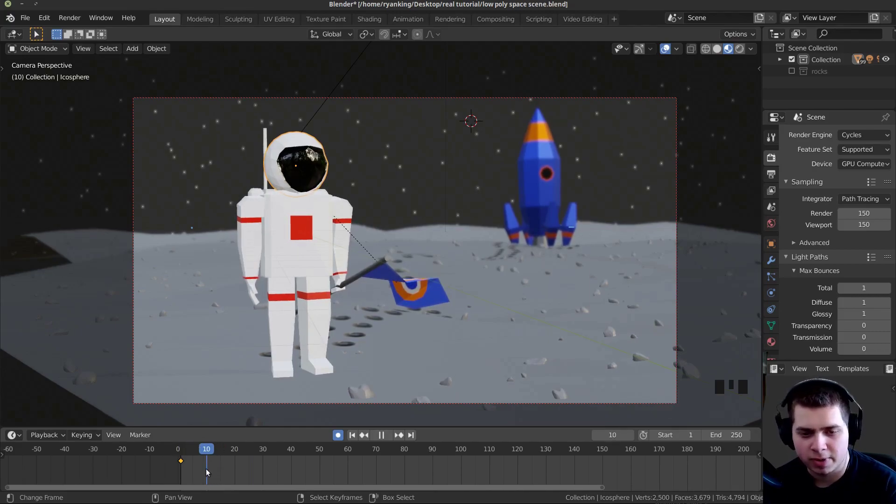
scroll("up", 3)
right_click(338, 255)
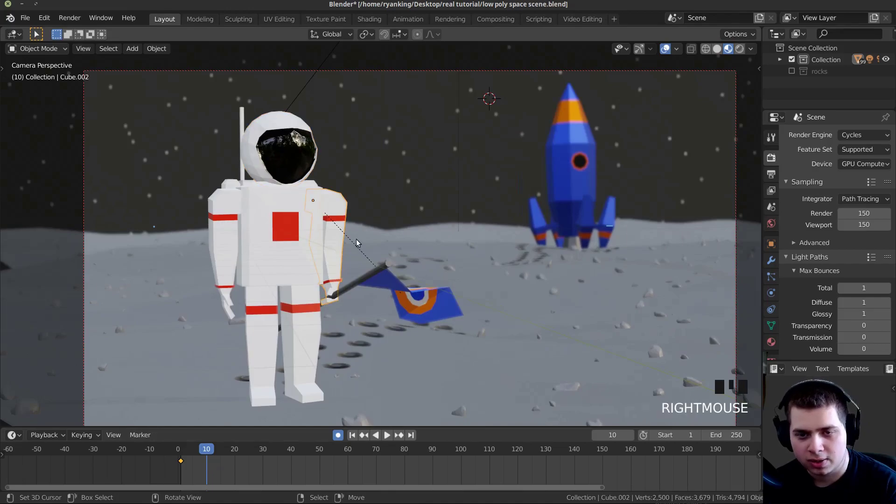
key("r")
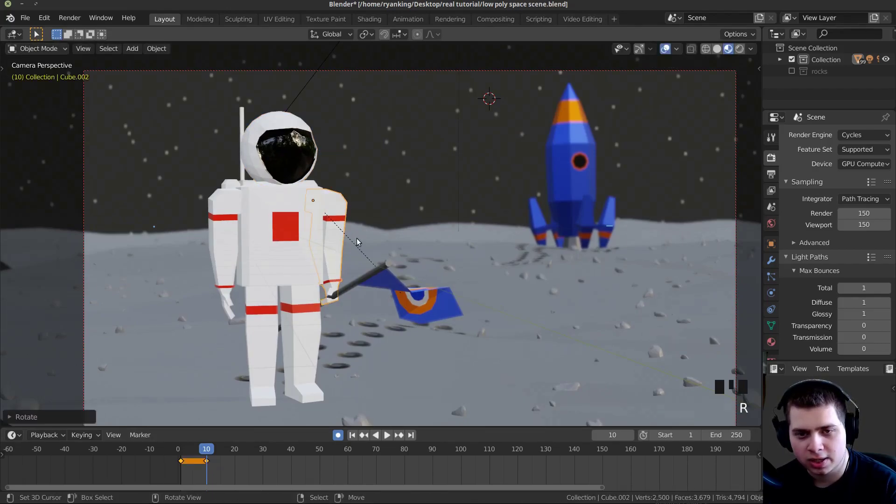
right_click(285, 153)
key("r")
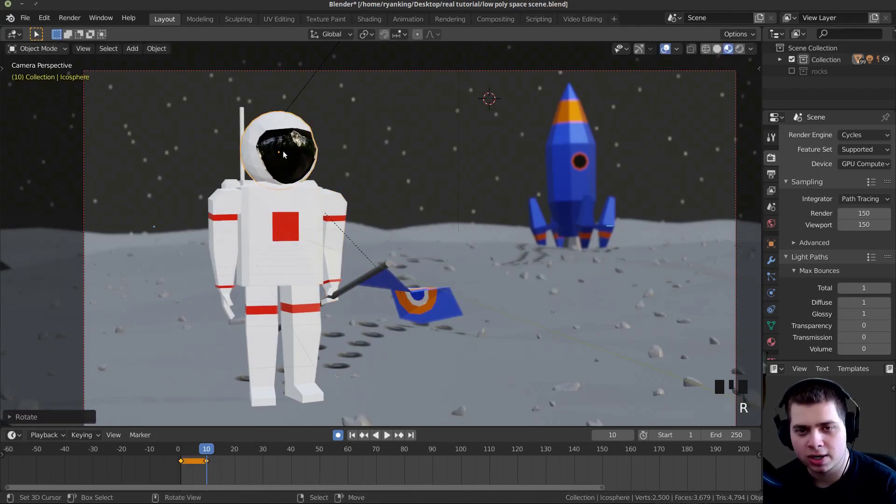
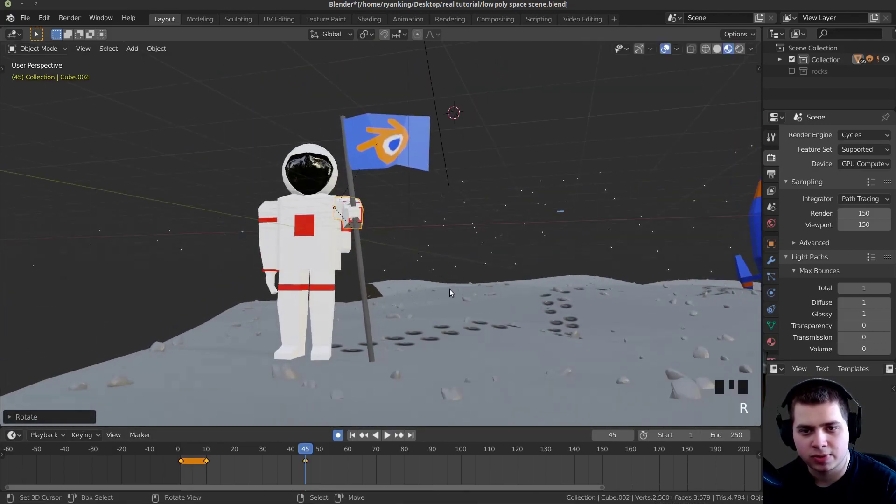
Step: From a side view, swing the other arm down to the astronaut's side
left_click_drag(442, 285, 469, 285)
key("r")
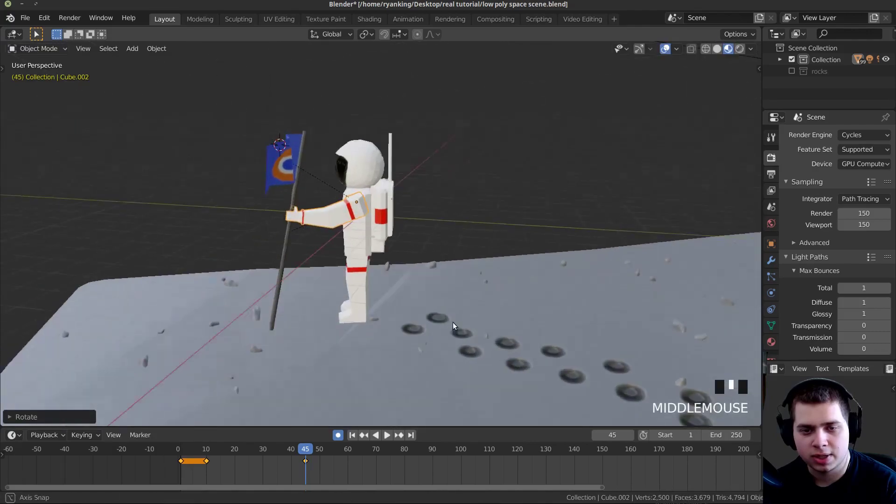
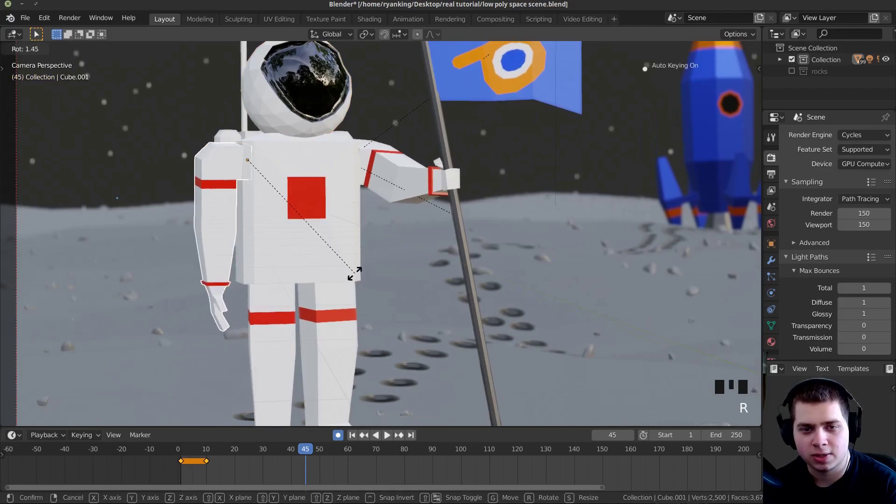
left_click_drag(319, 469, 426, 326)
left_click_drag(426, 326, 371, 214)
scroll("down", 3)
right_click(382, 195)
Step: At frame 62, trackball-rotate the flag arm so the flag sits closer to the body
left_click_drag(328, 194, 339, 177)
scroll("down", 3)
key("r")
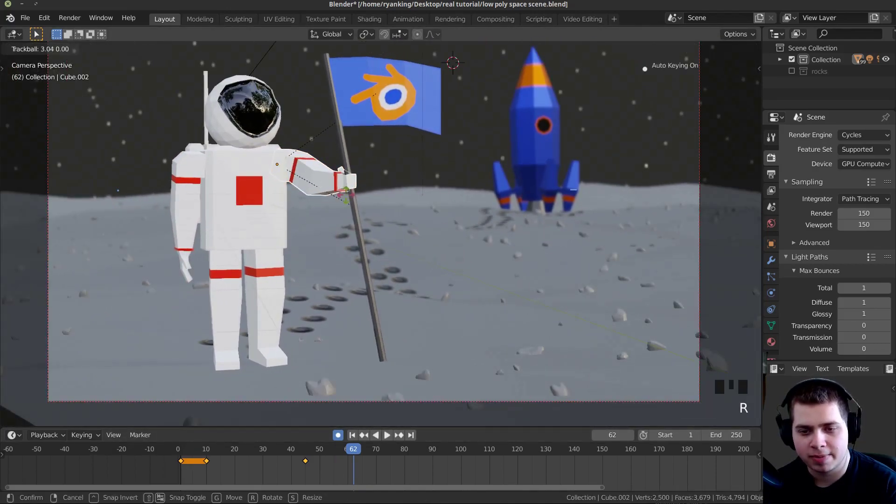
key("r")
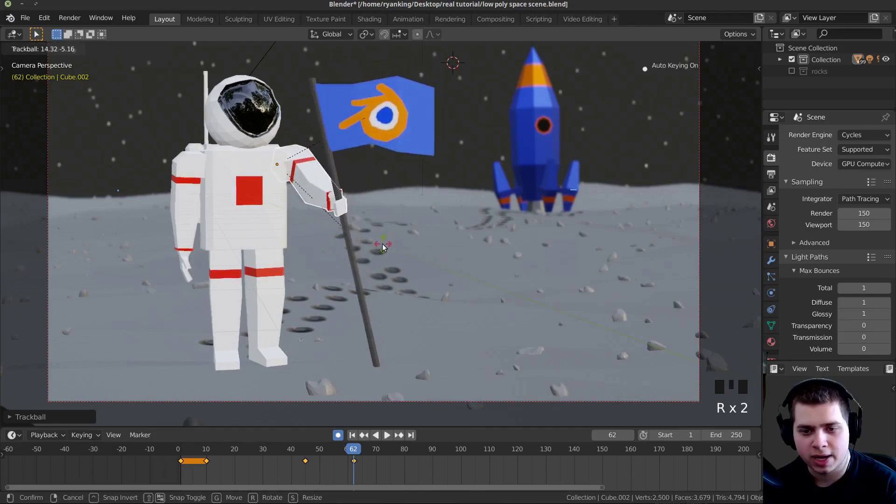
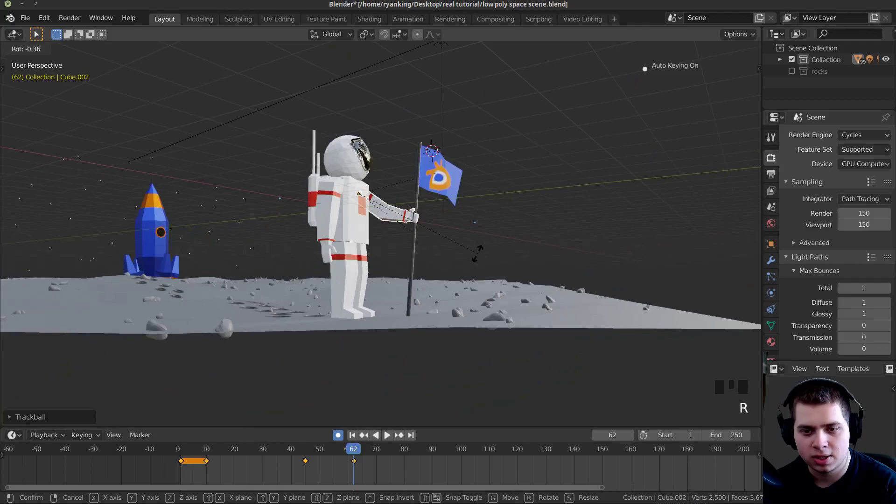
left_click_drag(467, 259, 416, 259)
Step: Through the camera, adjust the other arm's rotation and play back the arm animation
key("KP_0")
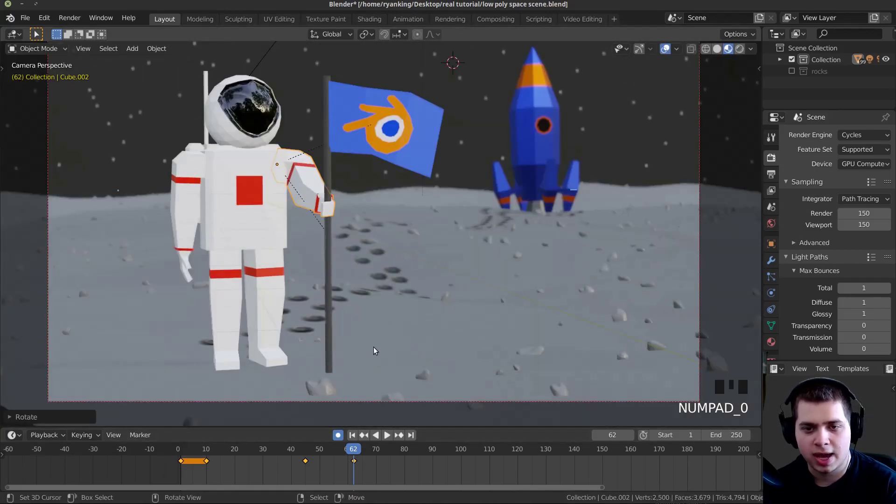
key("r")
right_click(183, 245)
key("r")
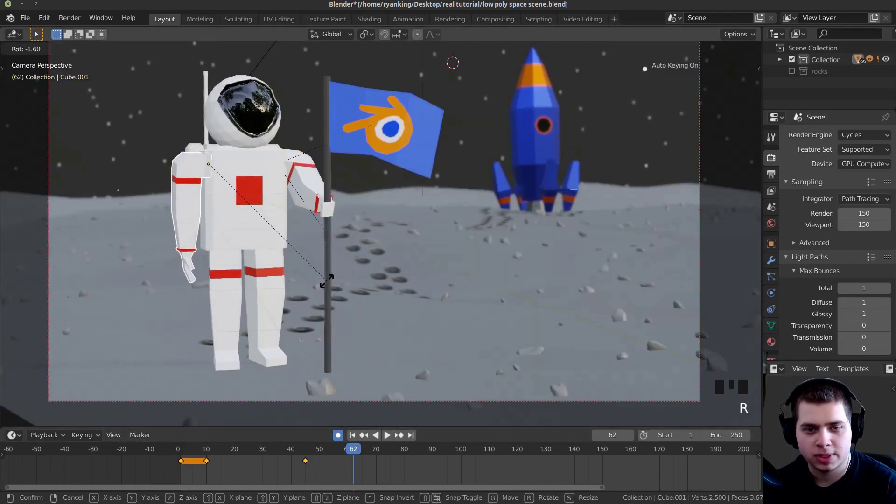
right_click(261, 142)
key("r")
key("r")
key("r")
left_click_drag(355, 460, 399, 253)
key("space")
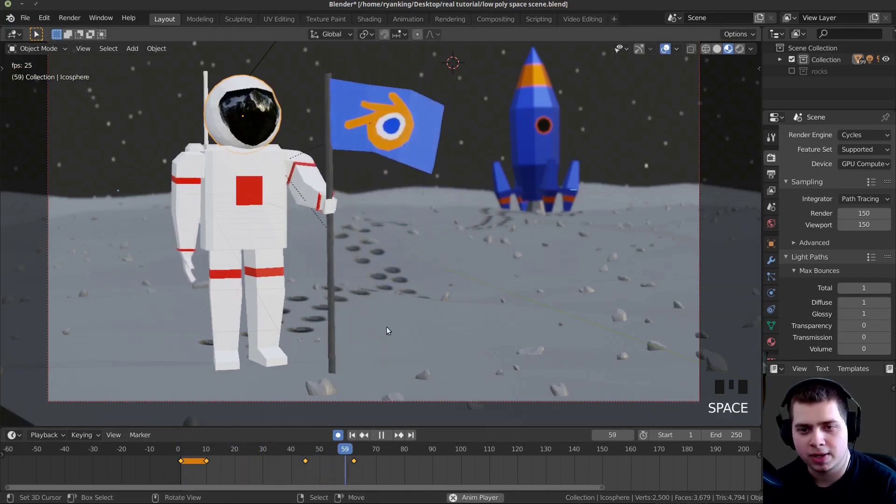
Step: Stop playback, select the arm's keyframes and slide them earlier on the timeline
key("space")
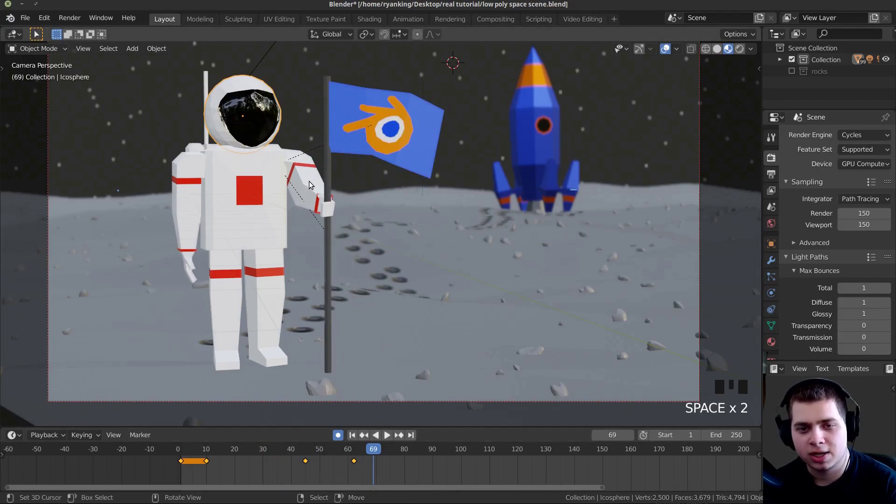
right_click(312, 184)
right_click(186, 192)
right_click(261, 123)
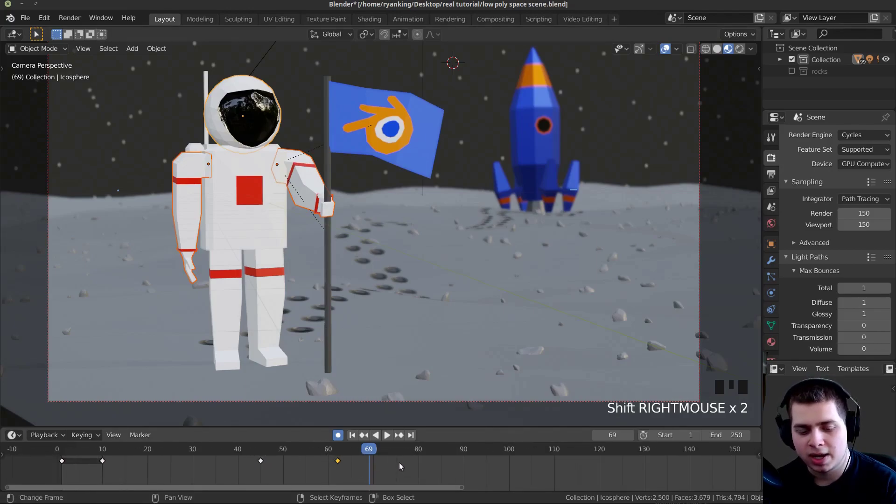
key("g")
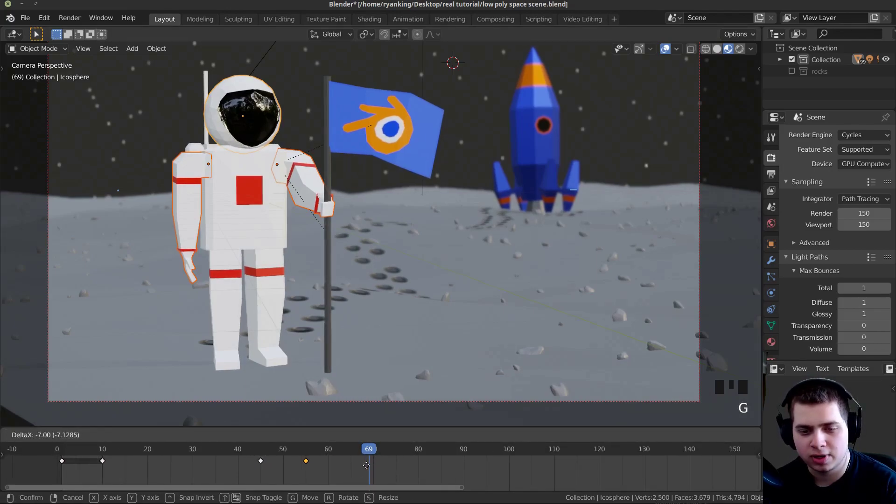
left_click_drag(363, 466, 324, 468)
key("space")
Step: Scrub the timeline and orbit to review the arm's motion
scroll("down", 3)
left_click_drag(254, 464, 363, 466)
key("space")
left_click_drag(359, 465, 466, 258)
left_click_drag(466, 258, 436, 261)
scroll("up", 3)
Step: Refine the flag arm's rotation at the current frame and return to the camera view
key("r")
left_click_drag(367, 236, 322, 203)
left_click_drag(322, 203, 354, 209)
scroll("down", 3)
left_click_drag(347, 210, 381, 219)
scroll("up", 3)
left_click_drag(431, 216, 442, 220)
key("r")
key("r")
key("KP_0")
Step: Select all the arm's keyframes, shift them seven frames earlier and play back to check
key("space")
left_click_drag(185, 465, 352, 467)
key("space")
left_click_drag(331, 470, 260, 474)
key("a")
key("g")
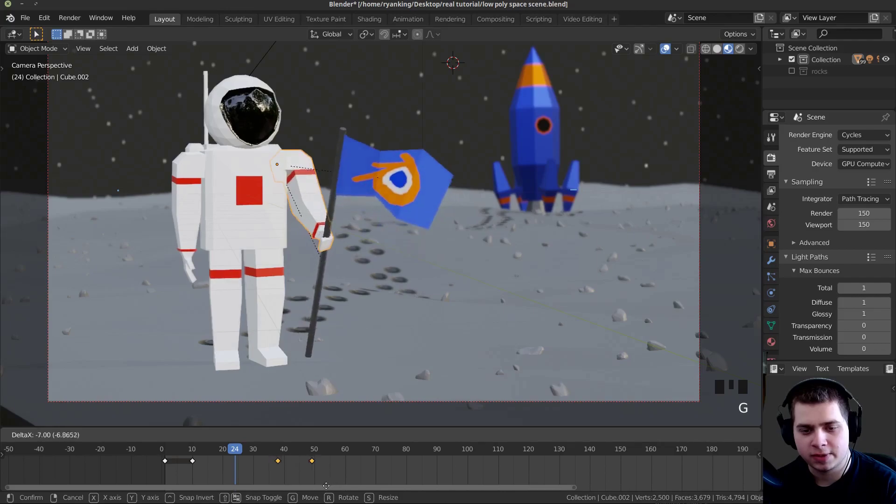
left_click_drag(263, 477, 202, 485)
key("space")
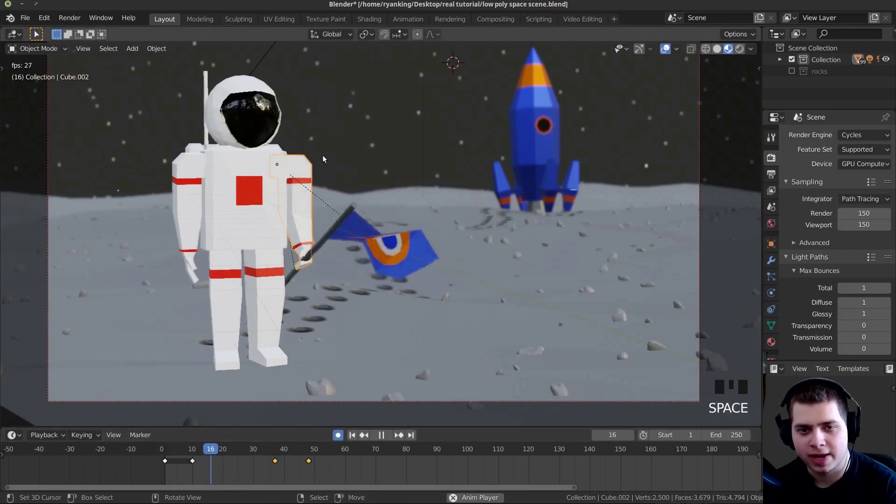
Step: Select the helmet around frame 44 and begin sliding its keyframes earlier
left_click_drag(320, 133, 325, 477)
left_click_drag(325, 478, 193, 105)
right_click(194, 105)
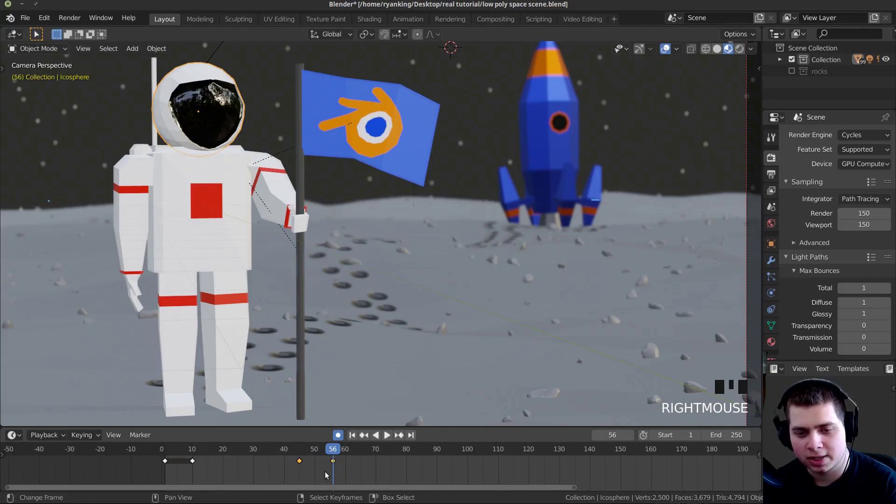
left_click_drag(333, 472, 283, 398)
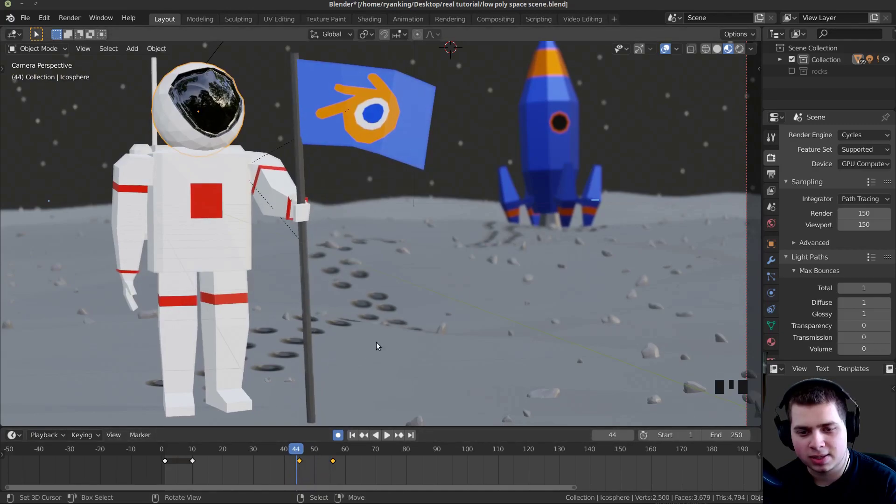
left_click_drag(302, 311, 354, 314)
scroll("down", 3)
key("g")
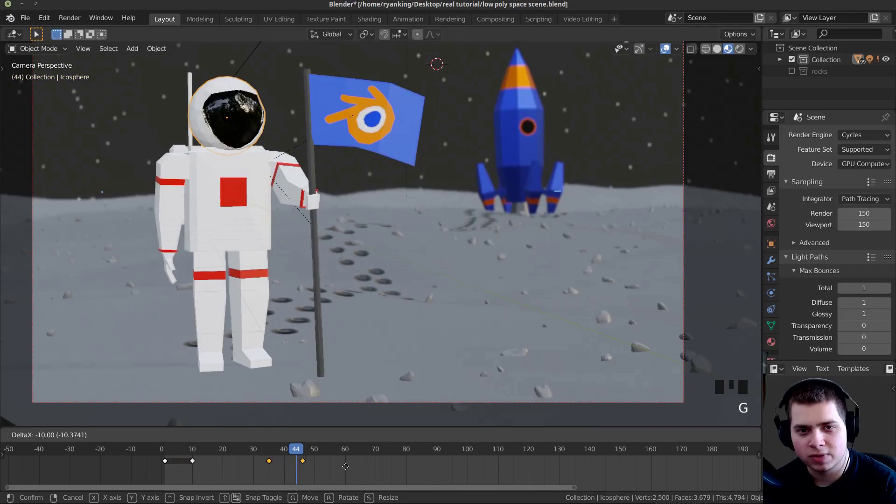
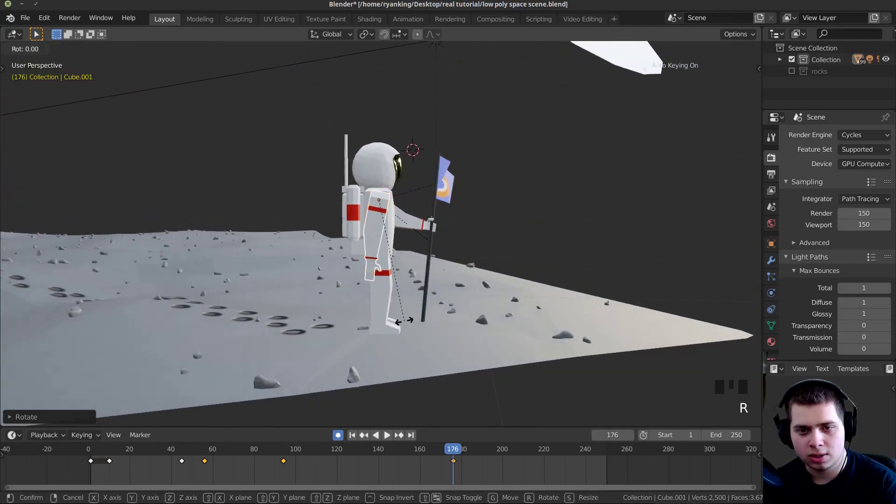
Step: Rotate the arm into a new pose and check it by playing from the camera view
left_click_drag(460, 484, 496, 344)
scroll("up", 3)
key("r")
key("r")
key("KP_0")
key("space")
left_click_drag(331, 329, 275, 190)
key("space")
Step: Select the helmet and trackball-rotate it to key a head turn at frame 117
right_click(222, 115)
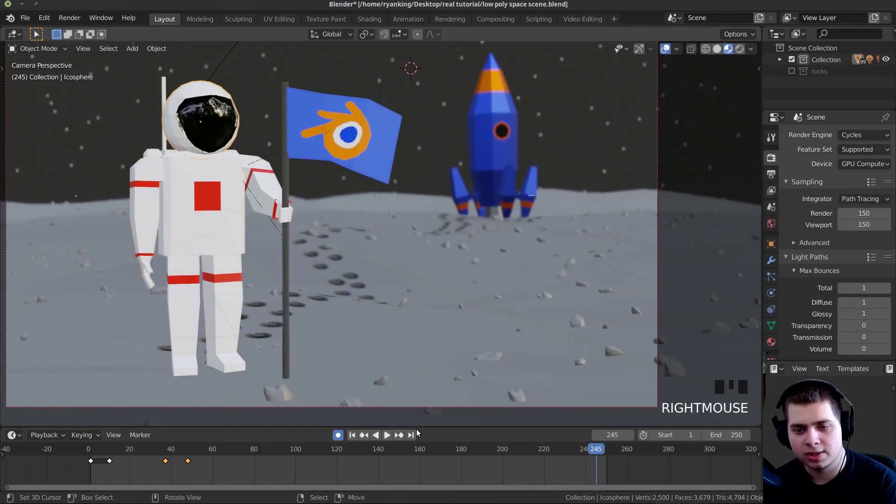
left_click_drag(371, 464, 186, 465)
key("space")
left_click_drag(294, 477, 340, 360)
key("space")
key("r")
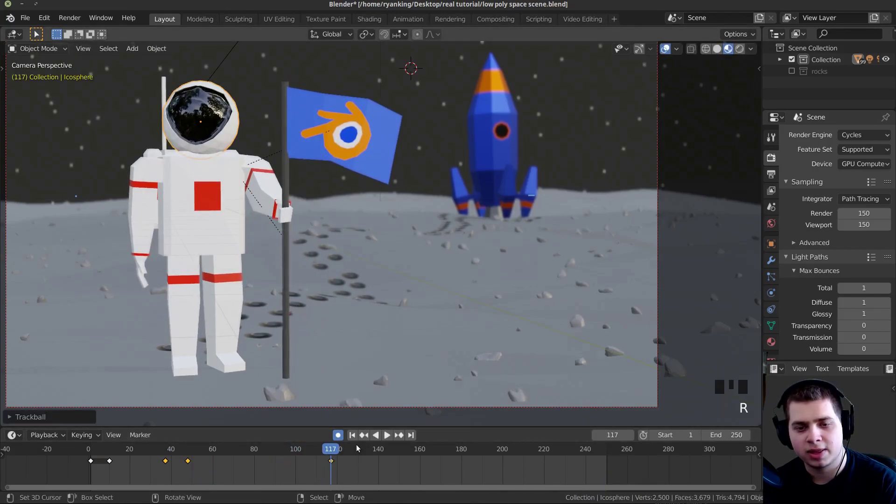
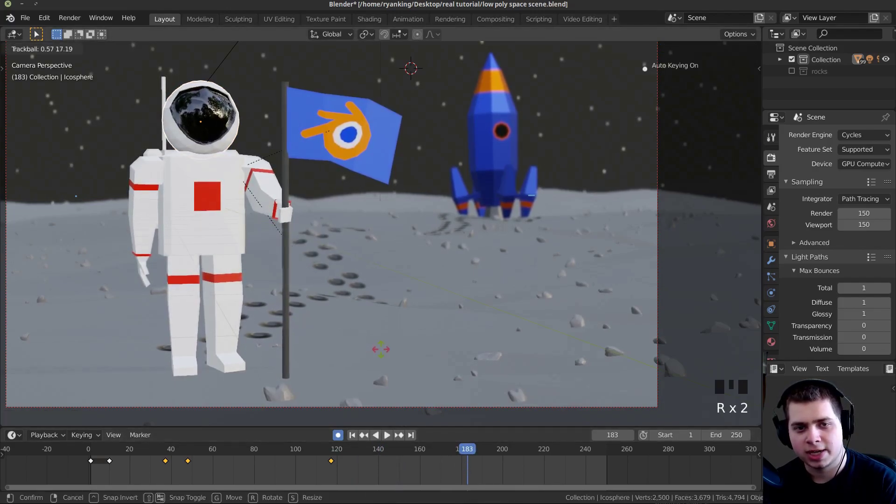
Step: Trackball-rotate the helmet again at frame 183 to key a second head turn
key("r")
key("r")
key("r")
key("r")
key("r")
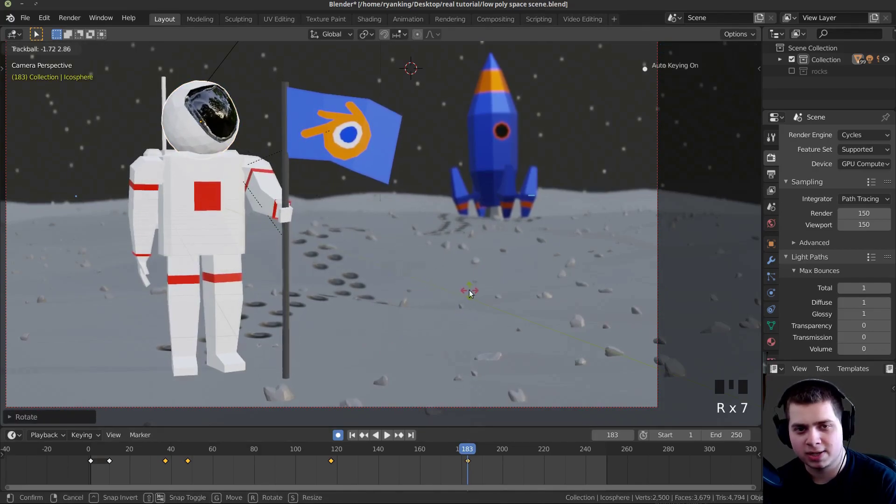
Step: Scrub and play the timeline to review the existing arm motion
left_click(501, 473)
key("space")
left_click_drag(389, 475, 128, 482)
key("space")
scroll("down", 3)
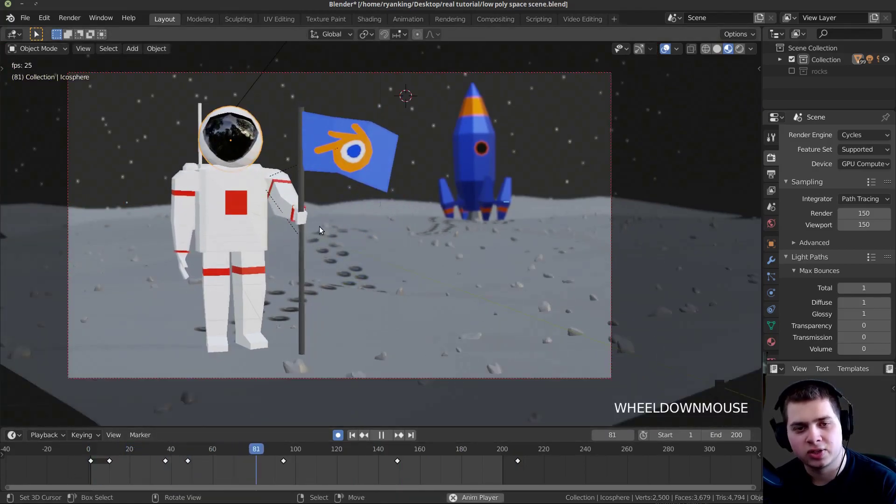
Step: Retime the other arm's late keyframes earlier, ending its motion around frame 205
right_click(350, 302)
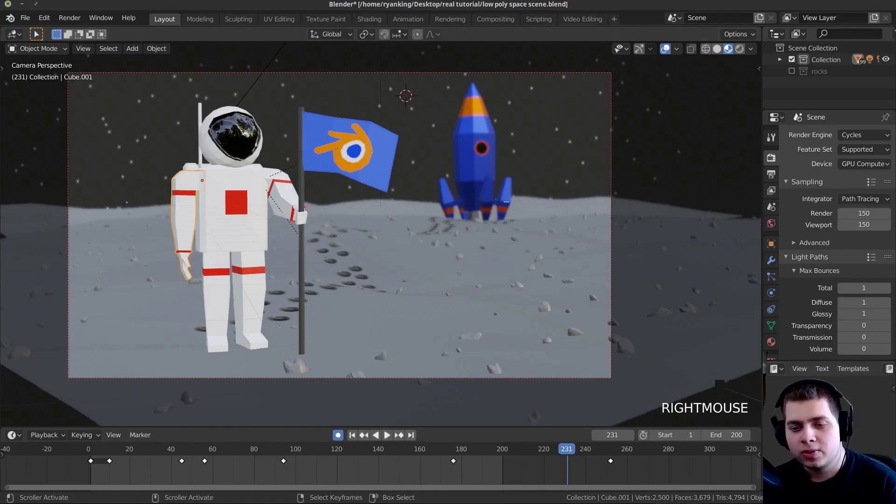
left_click_drag(600, 480, 173, 232)
right_click(173, 232)
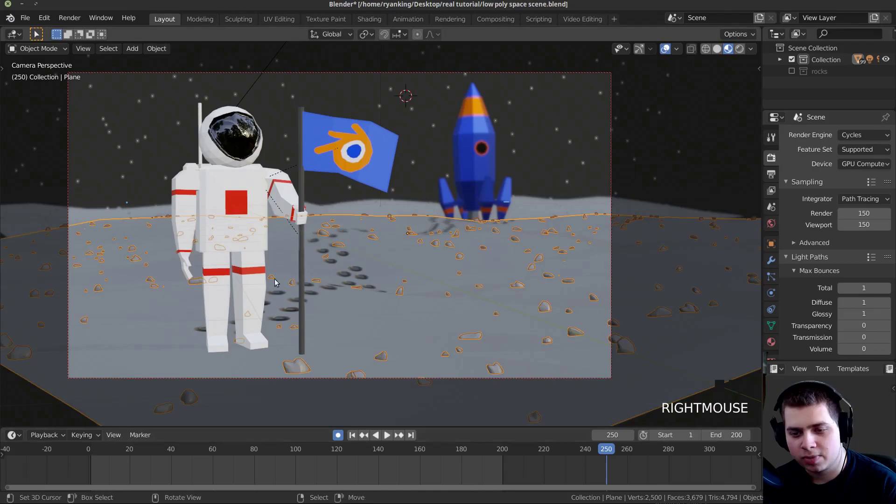
right_click(185, 199)
right_click(455, 463)
key("g")
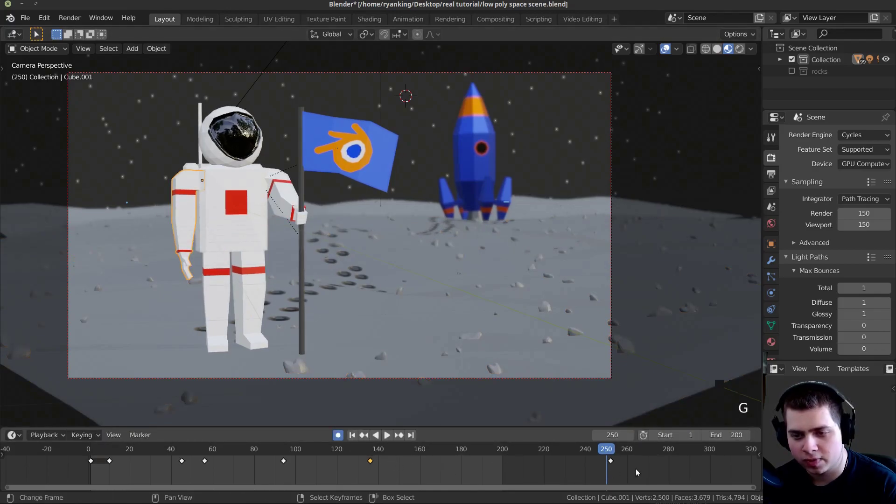
right_click(614, 465)
key("g")
left_click_drag(522, 465, 234, 438)
Step: Play back the animation and orbit around the astronaut to check the arm timing
key("space")
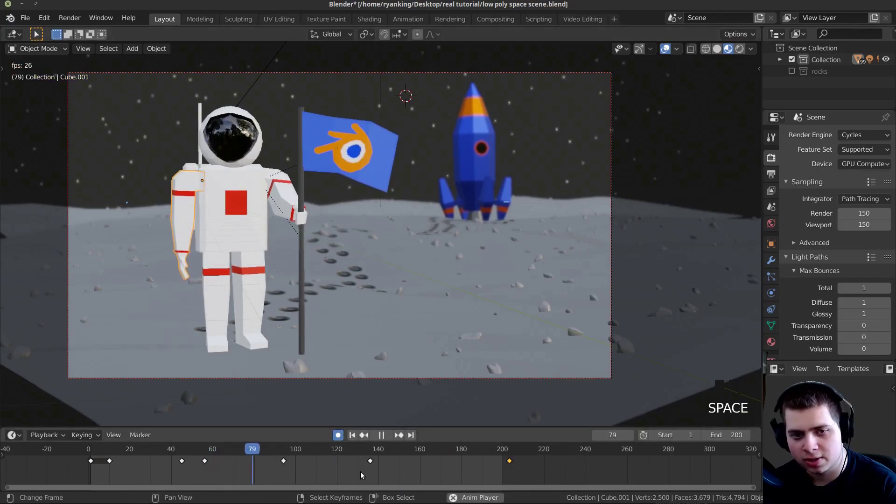
left_click_drag(391, 472, 366, 343)
key("r")
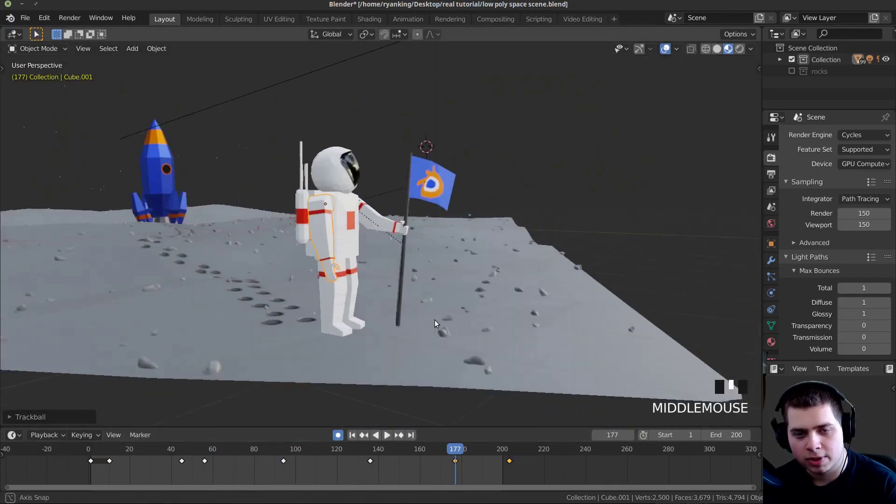
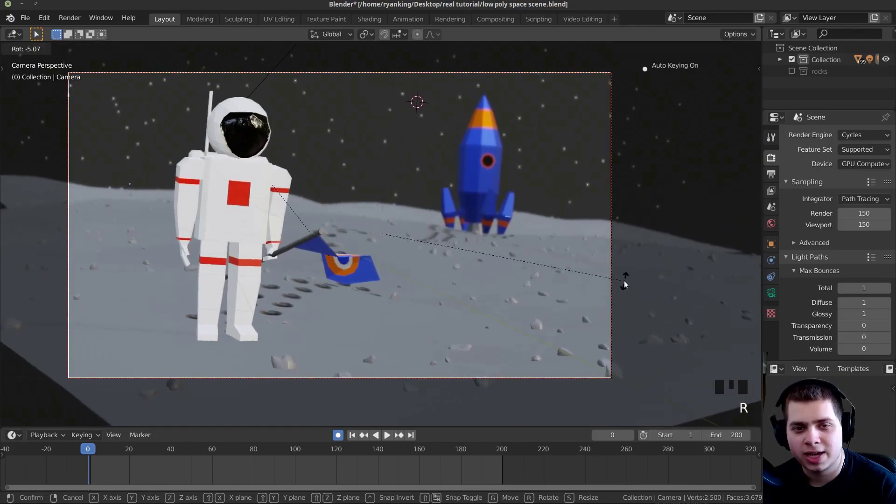
Step: Move the camera to a new position so Auto Keying records a camera keyframe
key("g")
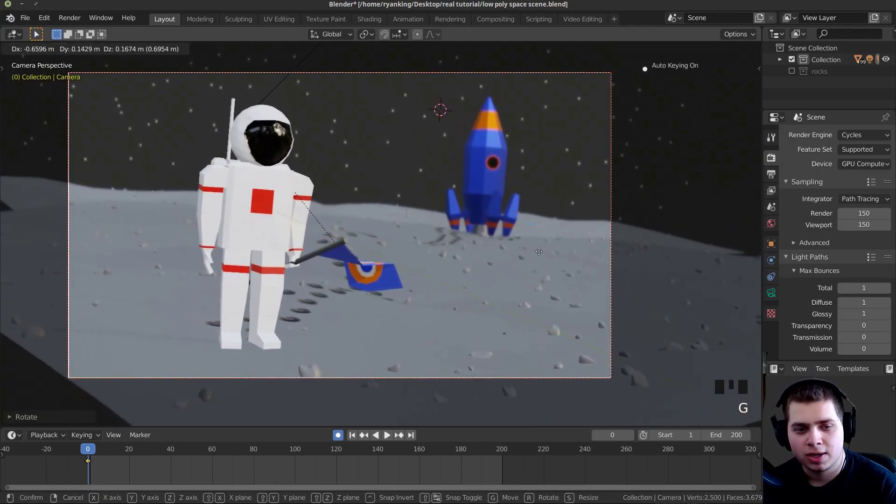
key("g")
key("g")
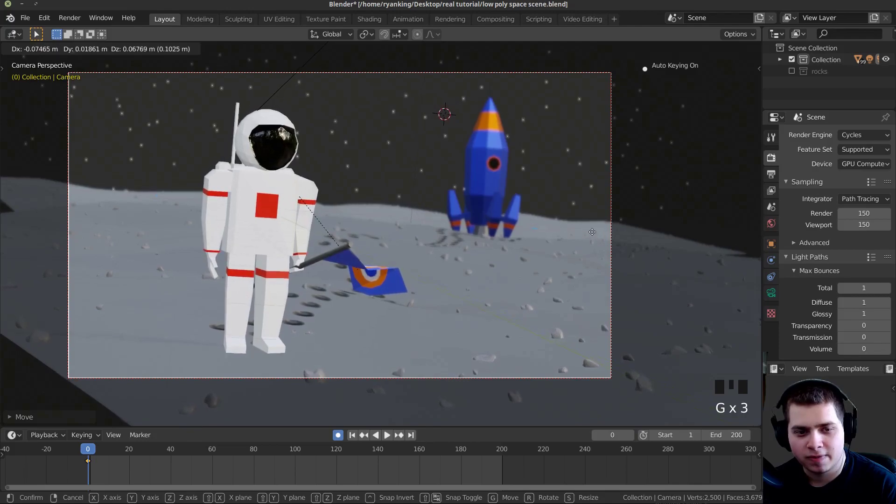
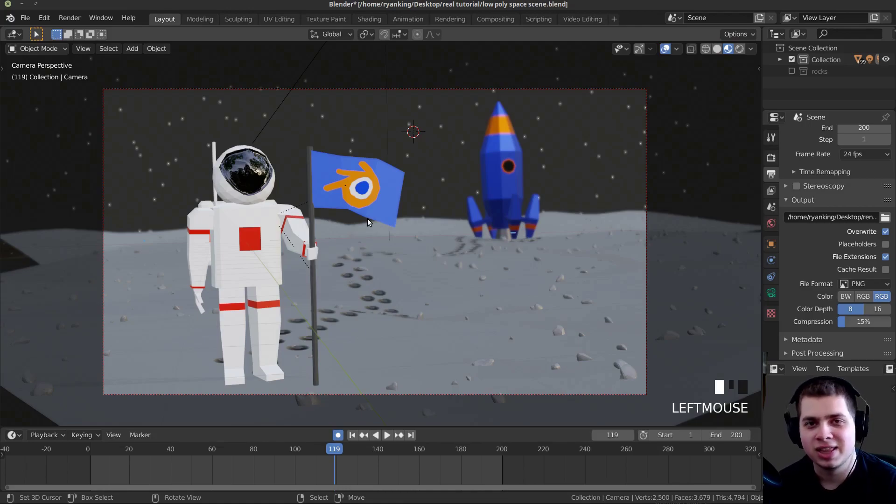
Step: Frame and select the flag, enter Edit Mode and deselect all its vertices
scroll("up", 3)
left_click_drag(394, 246, 412, 276)
scroll("up", 3)
left_click_drag(407, 273, 389, 220)
right_click(389, 220)
key("Tab")
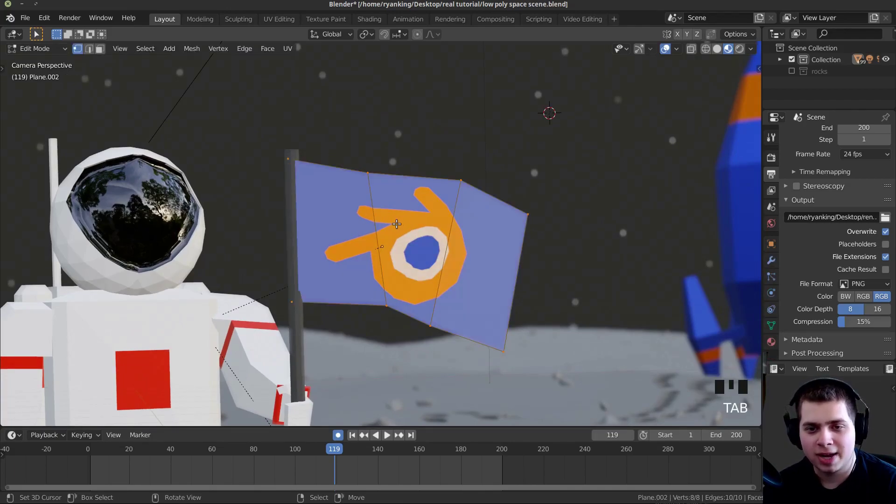
key("a")
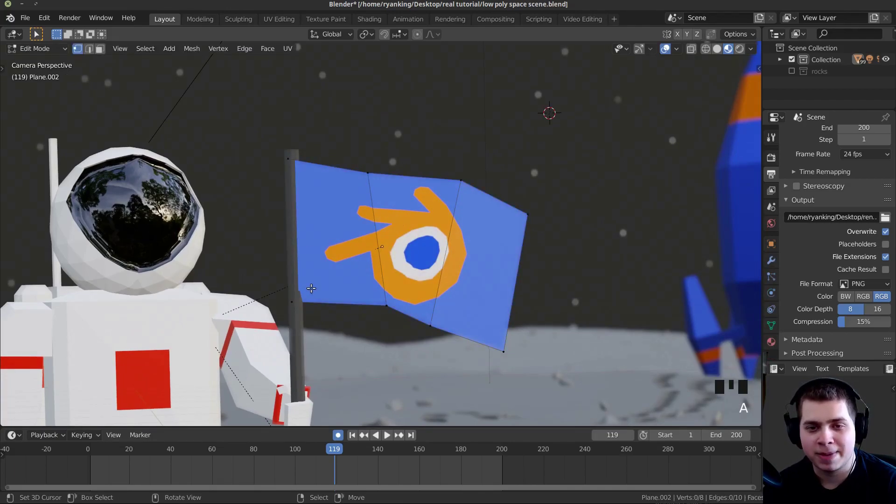
Step: Box-select the flag vertices away from the pole and add a new vertex group named Group
key("b")
key("b")
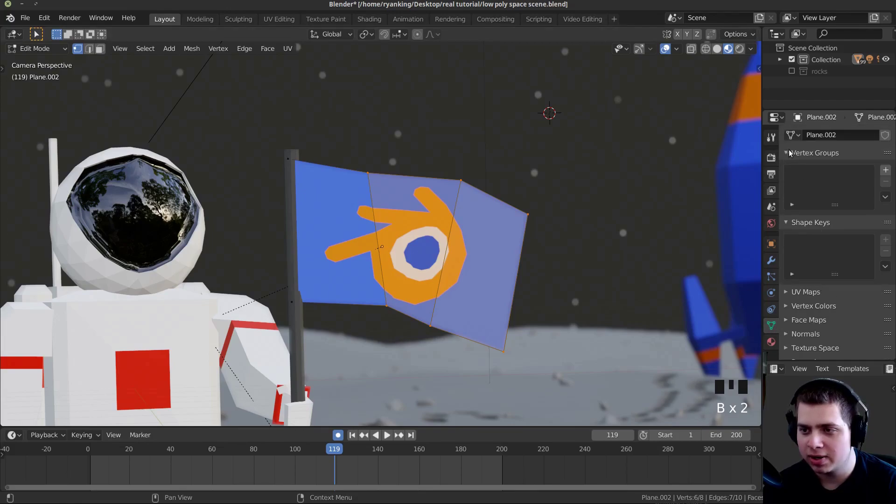
left_click_drag(891, 171, 574, 304)
key("Tab")
Step: Play the animation while orbiting and zooming in to watch the flag's wave effect
key("space")
left_click_drag(381, 238, 347, 258)
scroll("up", 3)
left_click_drag(417, 256, 432, 253)
scroll("up", 3)
left_click_drag(458, 254, 358, 239)
key("space")
scroll("up", 3)
key("space")
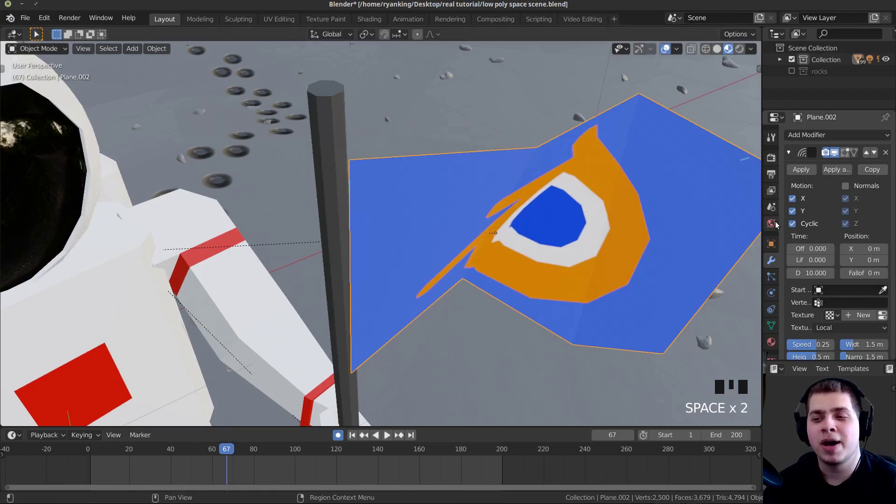
key("space")
Step: Limit the Wave modifier to vertex group Group and play back the rippling flag
left_click(779, 309)
middle_click(461, 240)
key("space")
middle_click(466, 234)
scroll("down", 3)
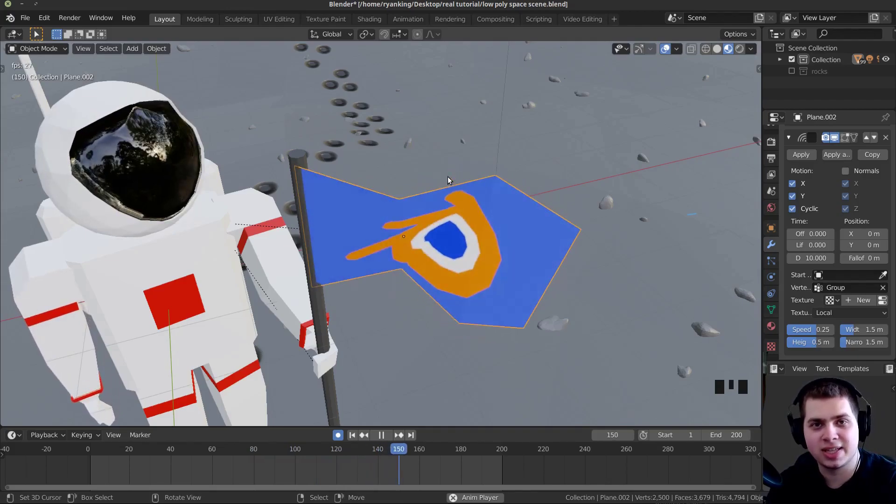